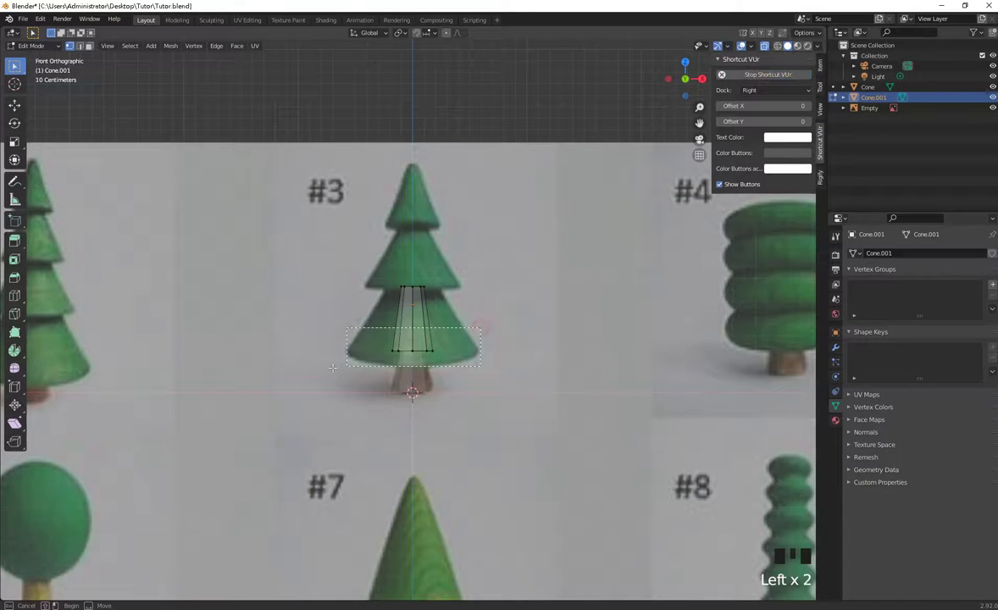
Step: Move the cone's bottom ring down on Z and widen it into the broad lowest tier, then leave Edit Mode
{"action": "key", "text": "g"}
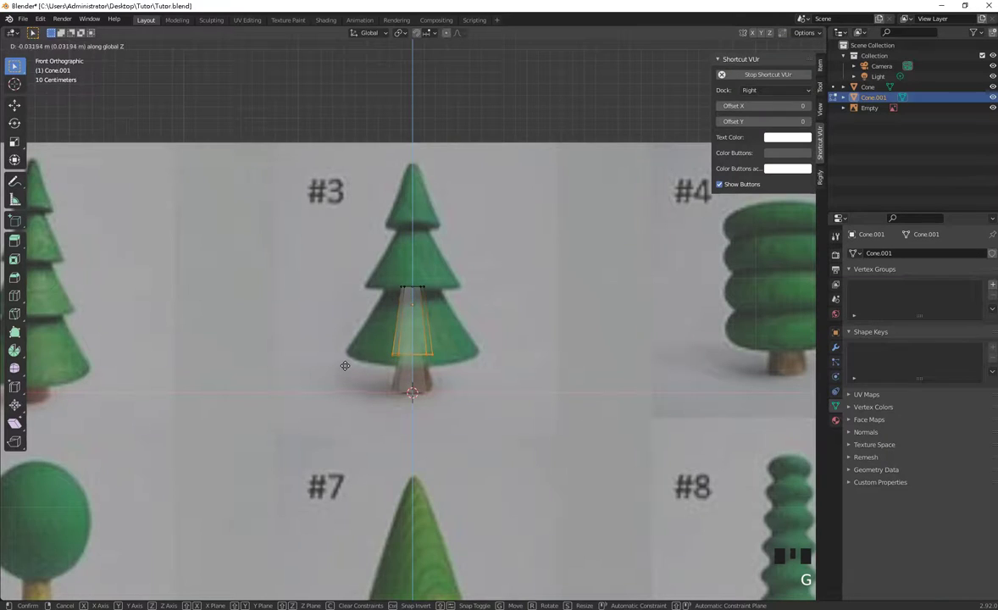
{"action": "key", "text": "s"}
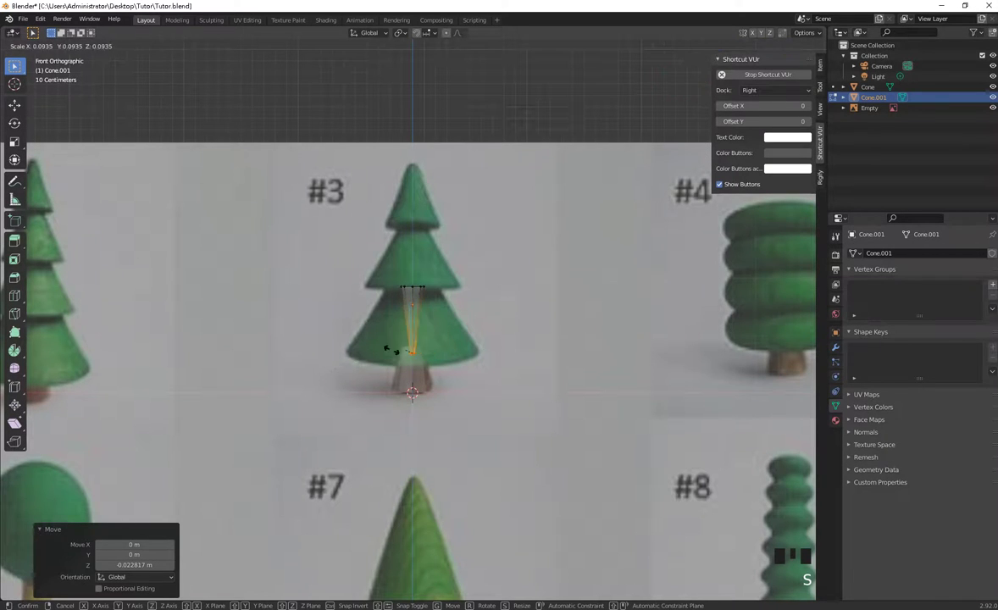
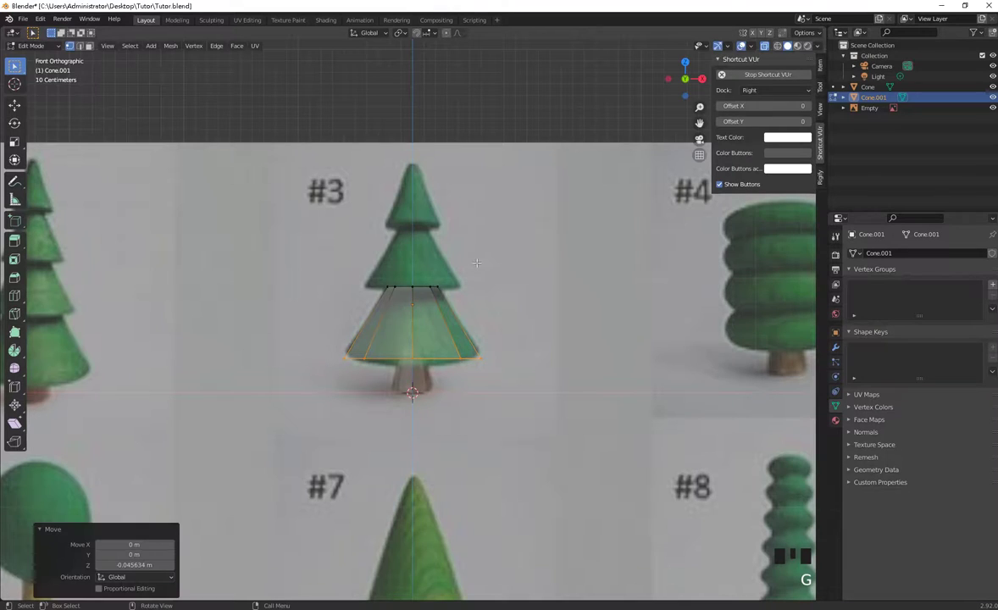
{"action": "key", "text": "Tab"}
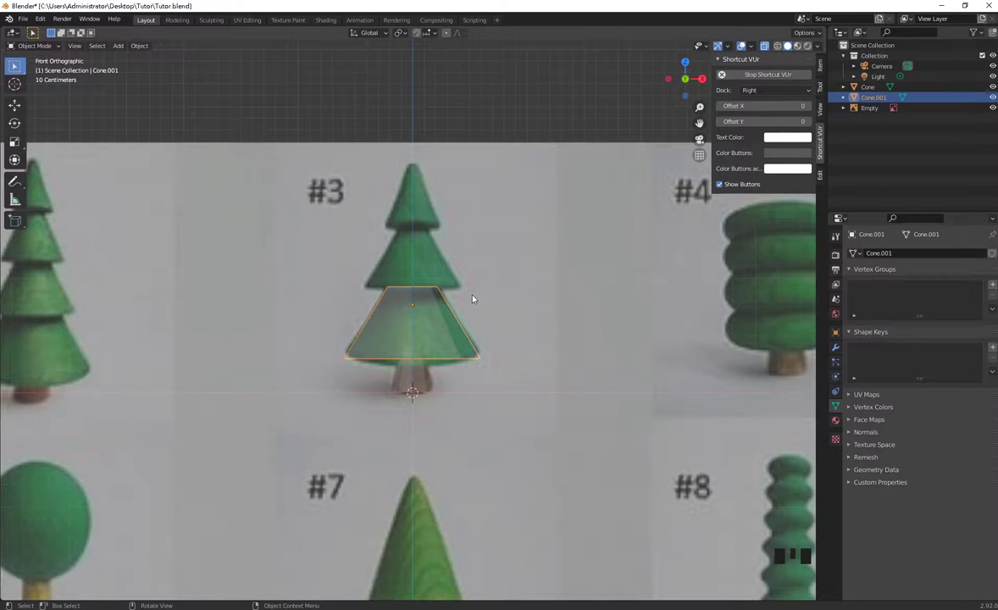
Step: After a viewport pick grabs the reference image, reveal the Outliner's extra restriction toggles for the Empty
{"action": "key", "text": "Tab"}
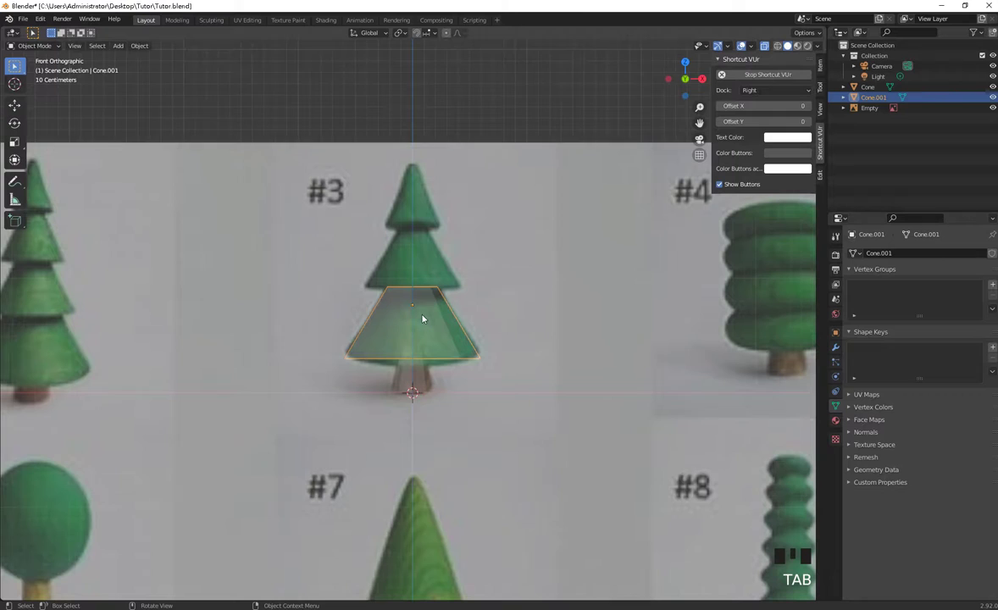
{"action": "left_click", "coordinate": [424, 317]}
{"action": "key", "text": "g"}
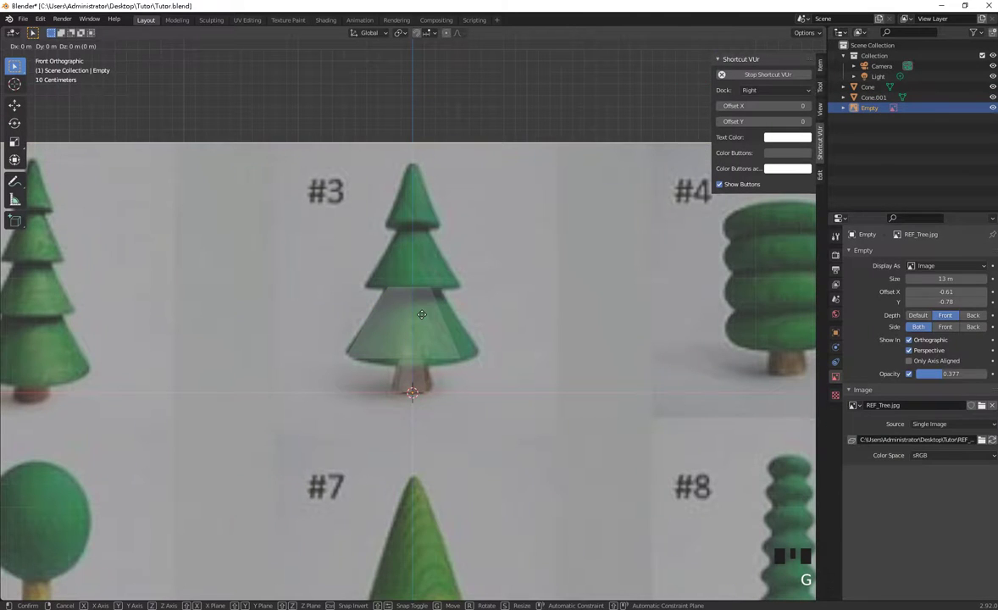
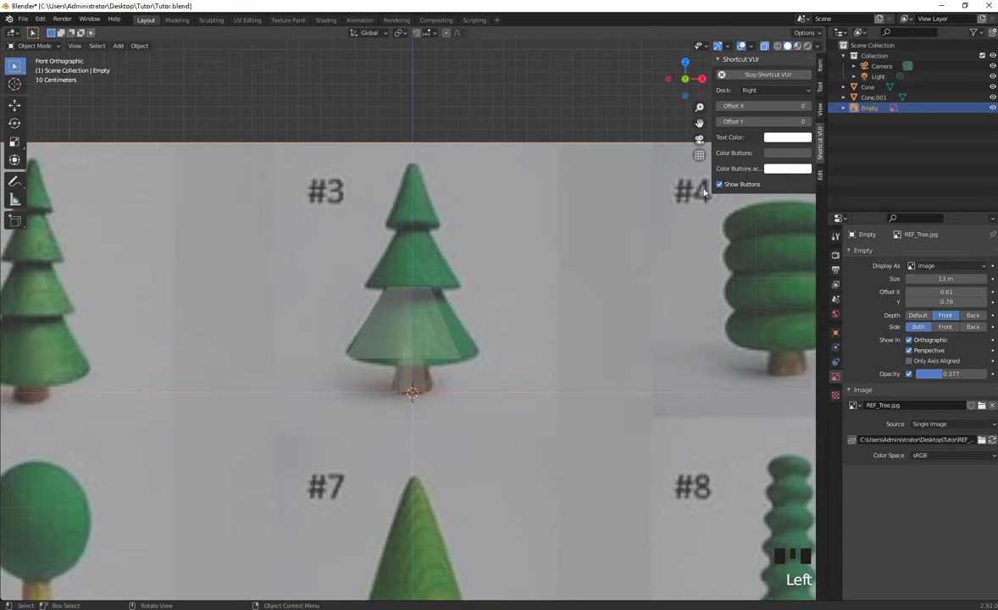
{"action": "left_click_drag", "start_coordinate": [978, 34], "coordinate": [950, 25]}
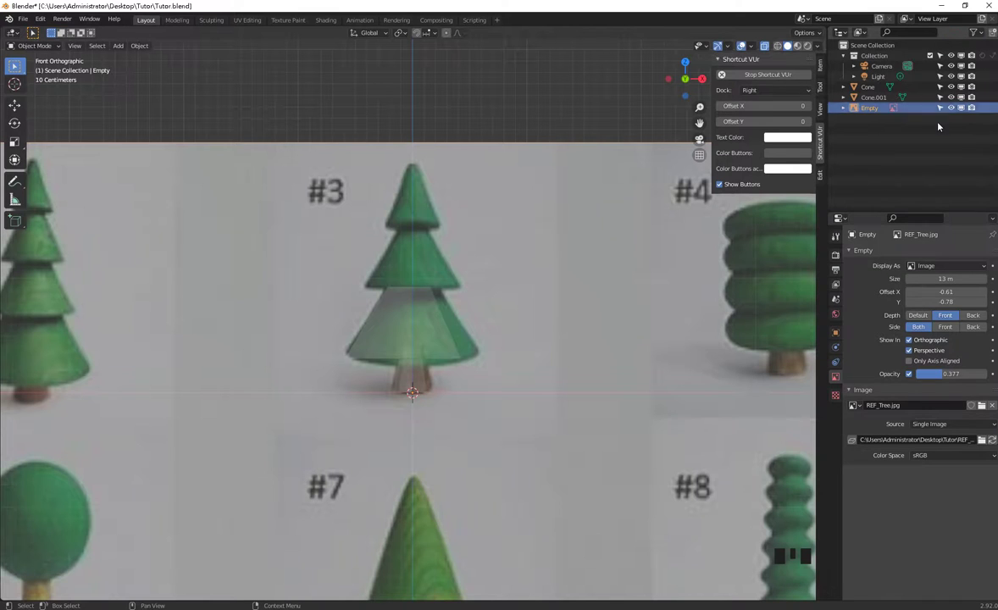
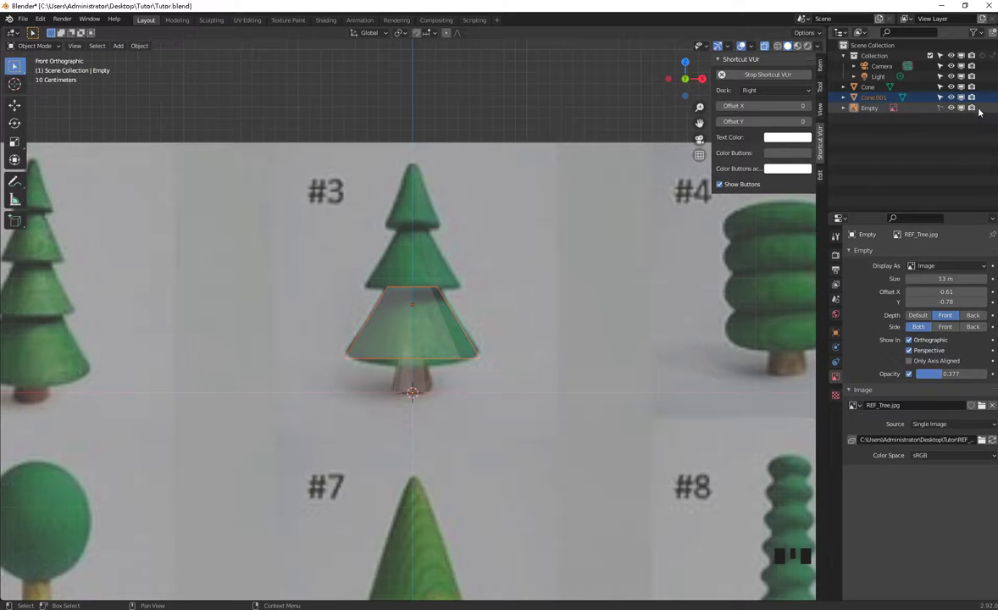
Step: Duplicate the lowest cone tier as Cone.002 and place the copy higher up the tree
{"action": "left_click", "coordinate": [496, 316]}
{"action": "left_click", "coordinate": [425, 298]}
{"action": "key", "text": "shift+g"}
{"action": "left_click", "coordinate": [473, 274]}
{"action": "left_click", "coordinate": [432, 321]}
{"action": "key", "text": "shift+d"}
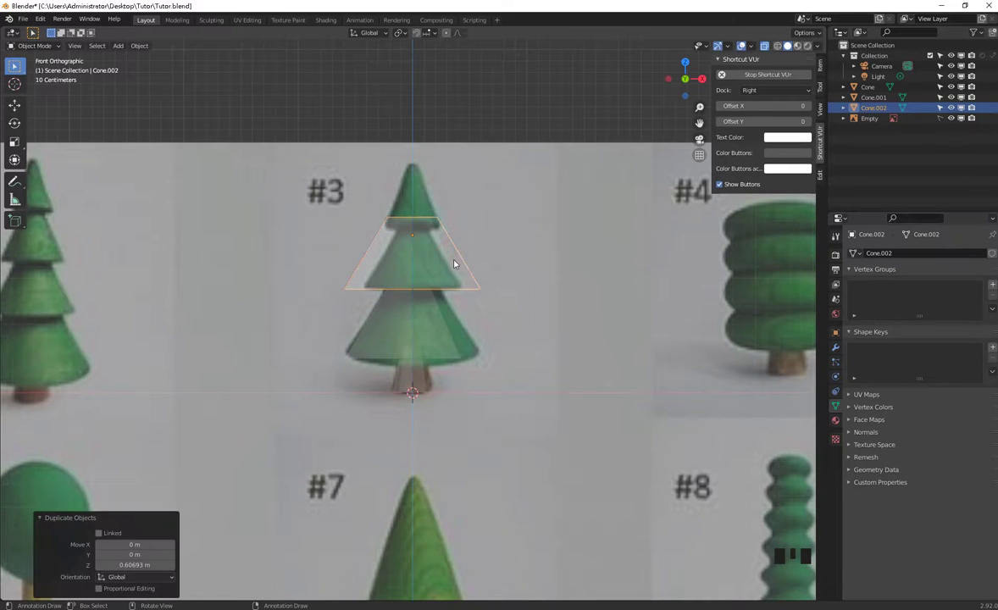
Step: Shrink the copy's vertex rings to the reference's middle-tier size and return to Object Mode
{"action": "key", "text": "Tab"}
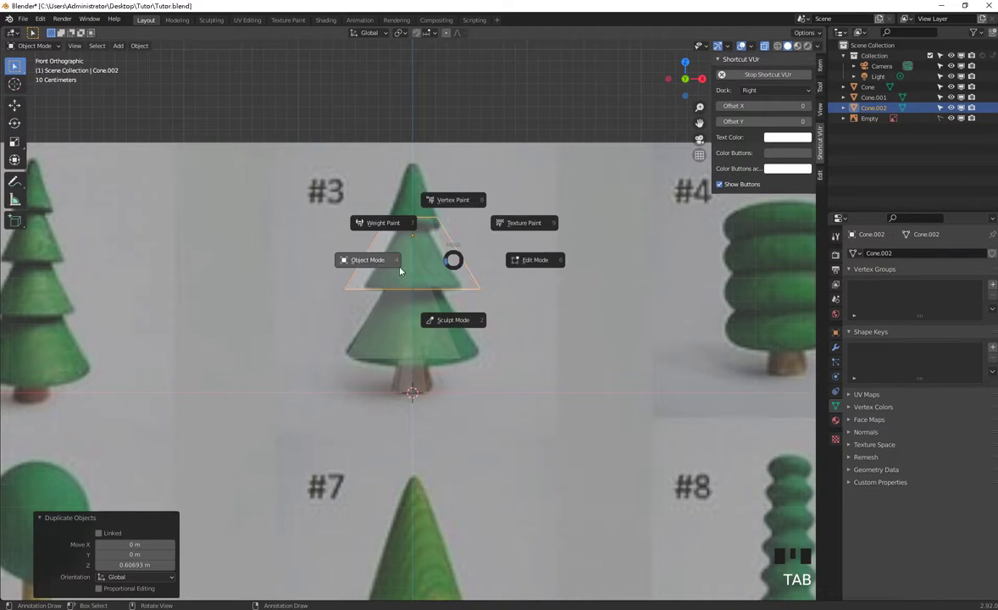
{"action": "key", "text": "a"}
{"action": "key", "text": "s"}
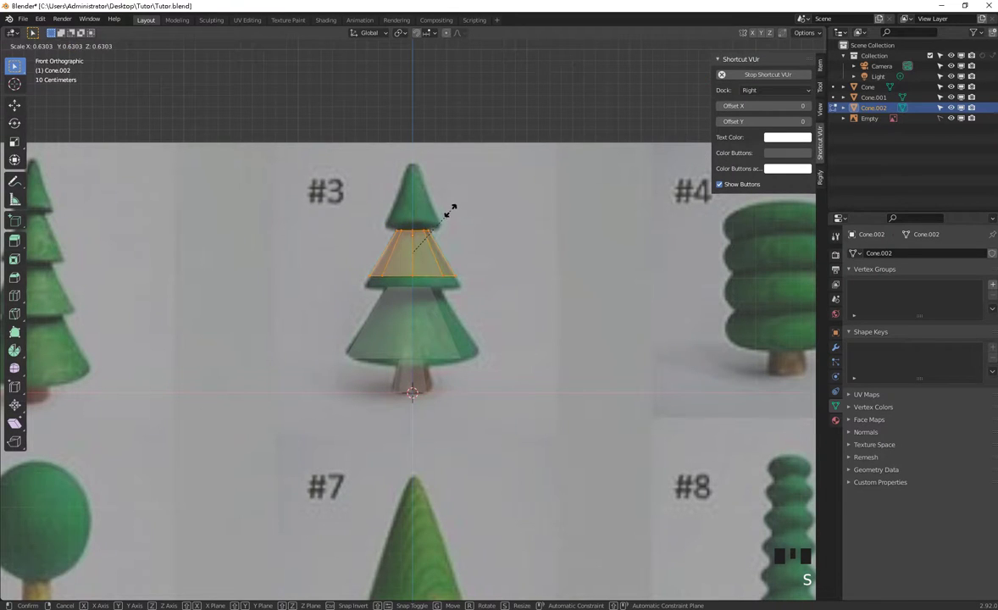
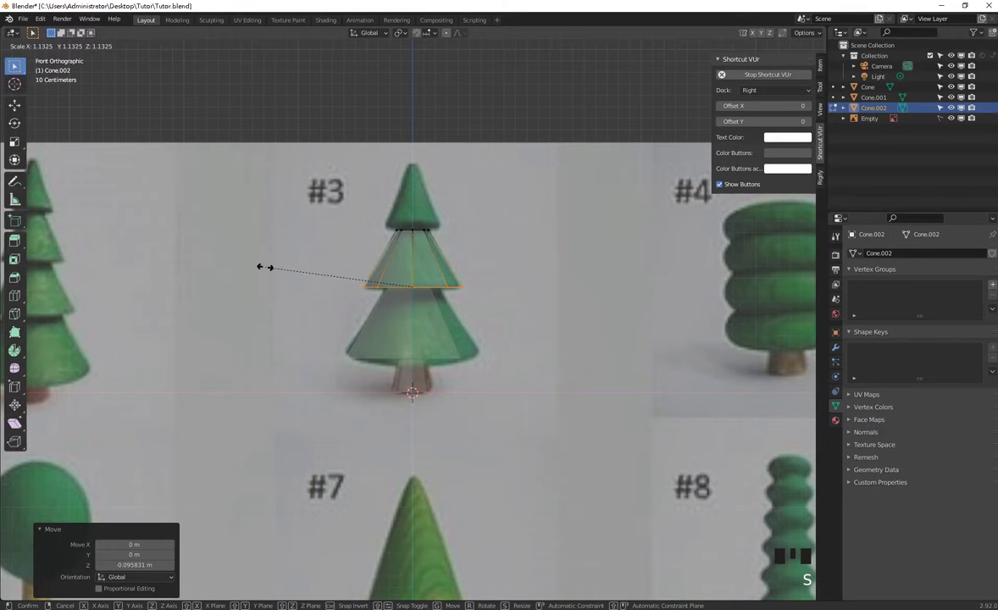
{"action": "key", "text": "Tab"}
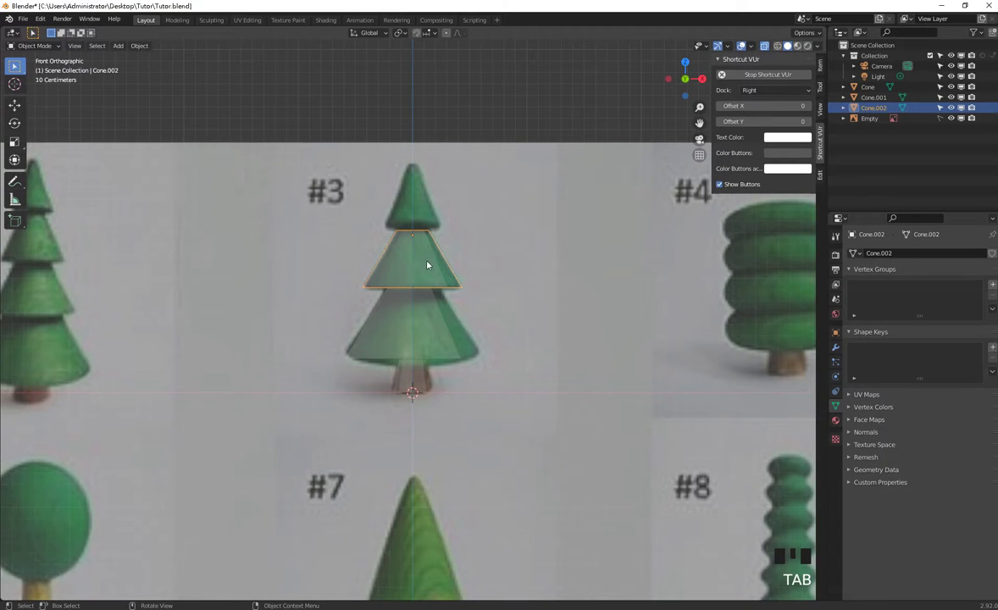
Step: Duplicate the middle tier upward as Cone.003, scale it down to the pointed tip and enter Edit Mode on it
{"action": "key", "text": "shift+d"}
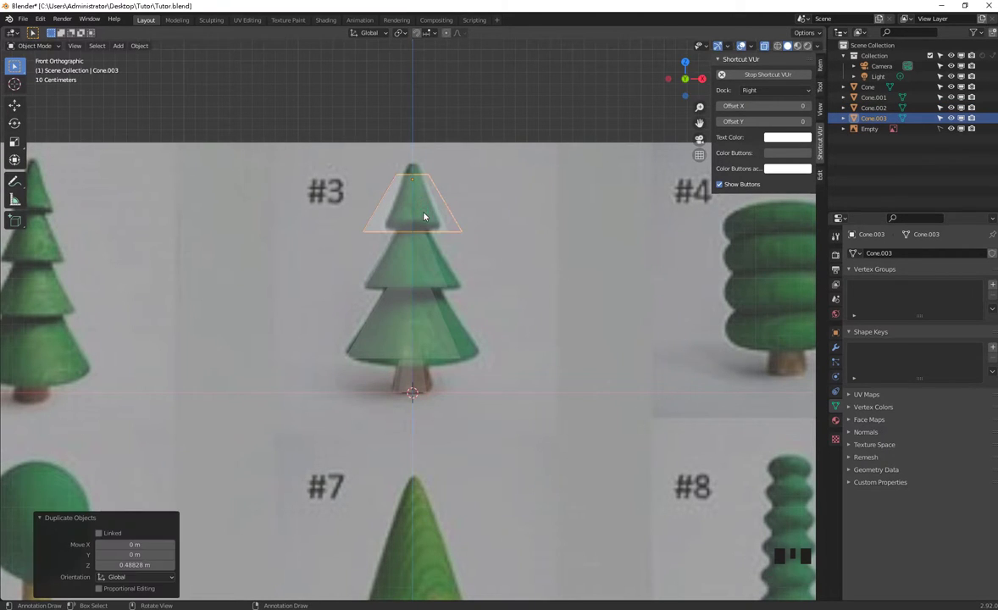
{"action": "key", "text": "s"}
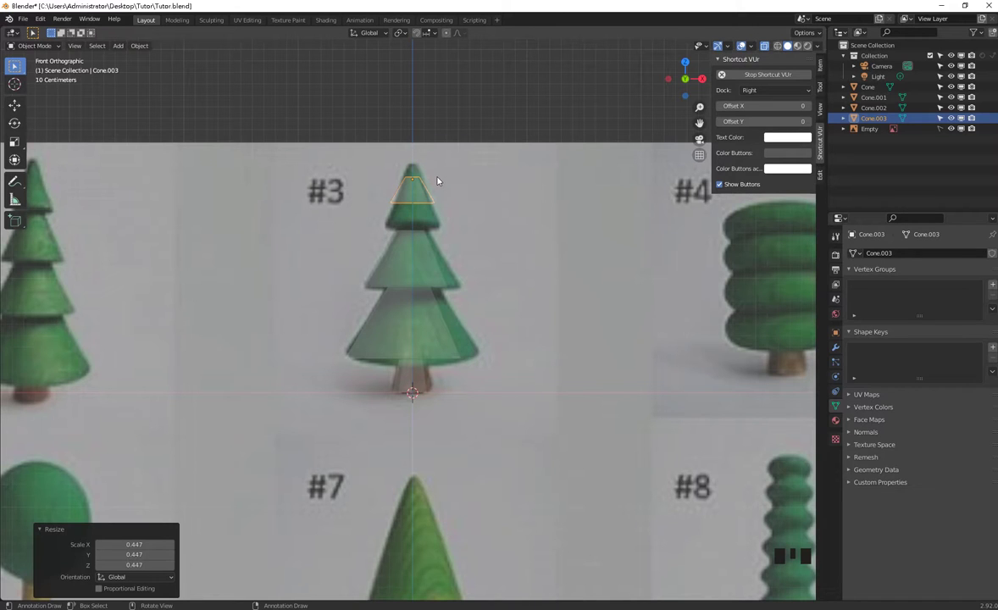
{"action": "key", "text": "1"}
{"action": "left_click", "coordinate": [415, 181]}
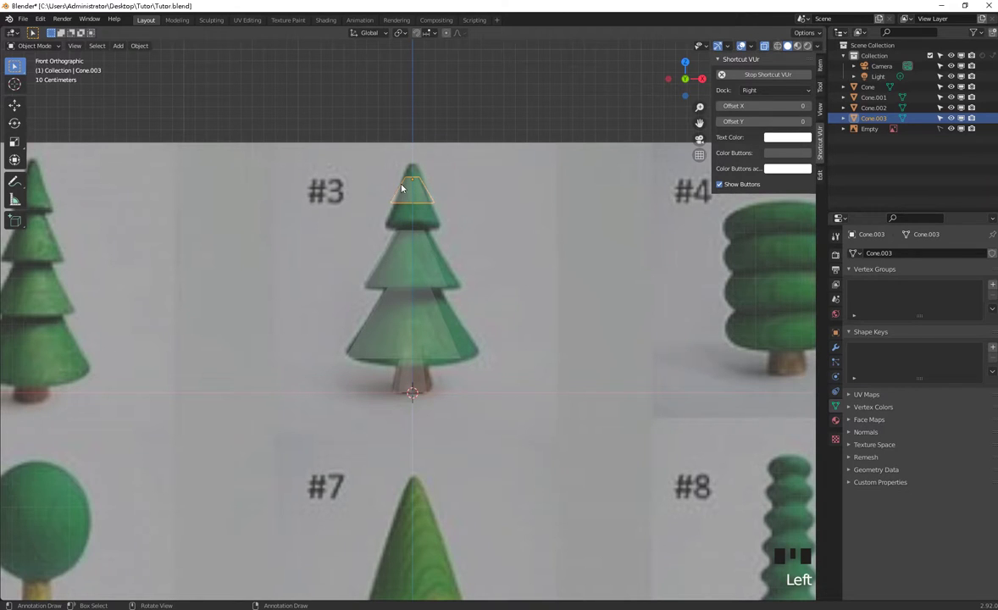
{"action": "key", "text": "Tab"}
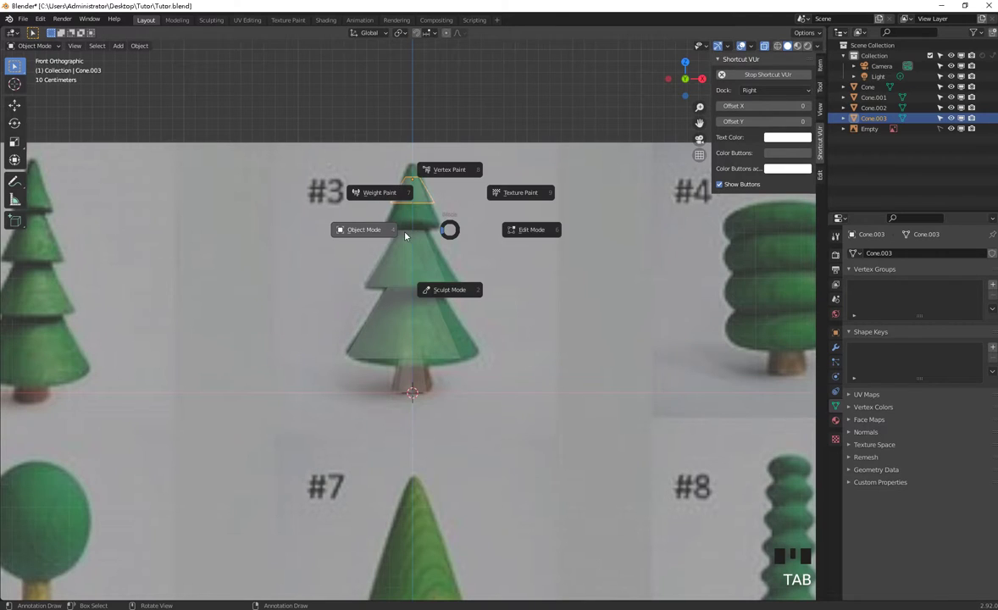
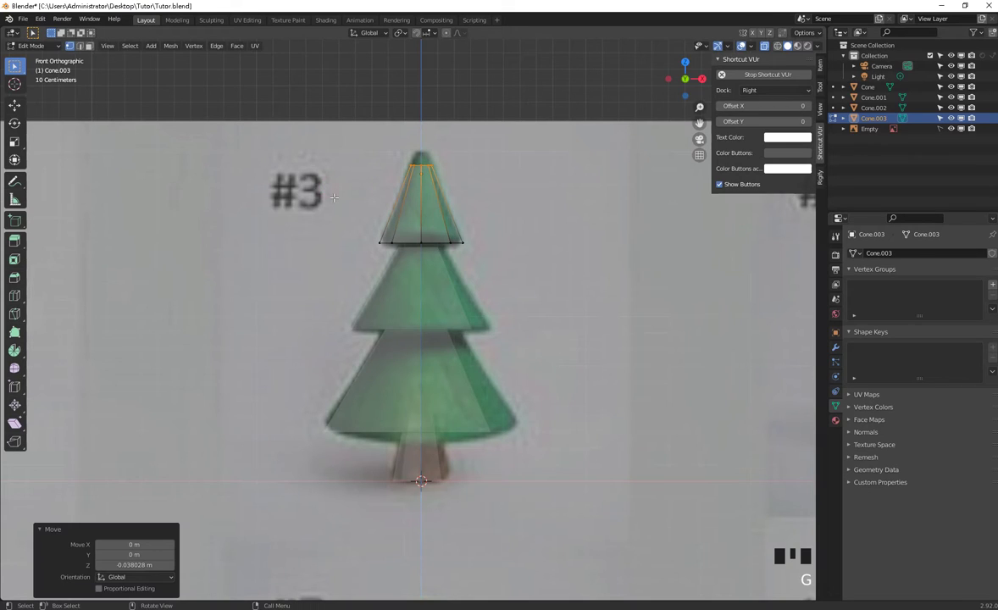
Step: Toggle local view to check the trunk and tiers without the reference, then select Cone.002 in Object Mode
{"action": "key", "text": "KP_Divide"}
{"action": "scroll", "scroll_direction": "down", "scroll_amount": 3}
{"action": "key", "text": "KP_Divide"}
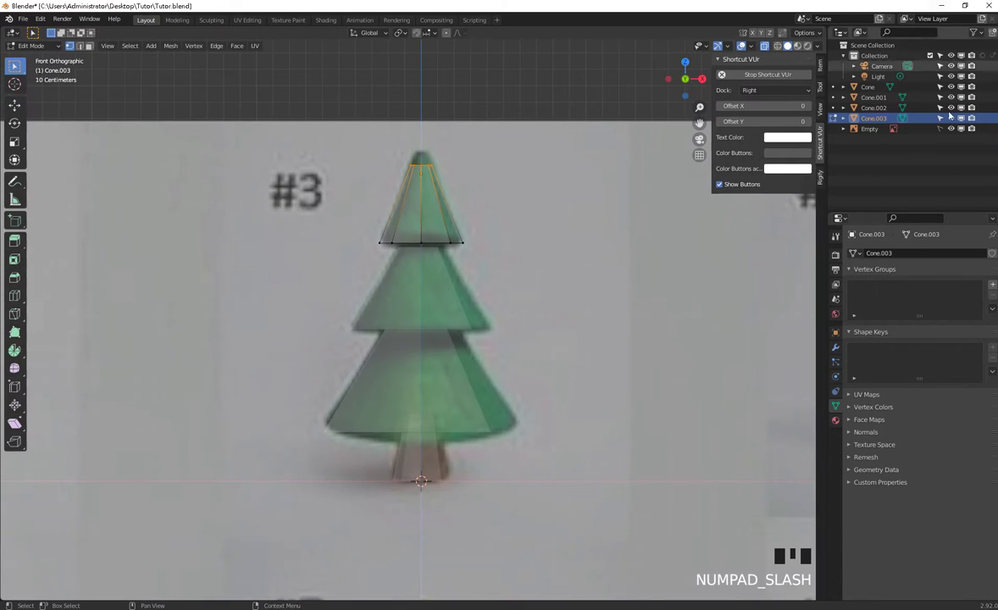
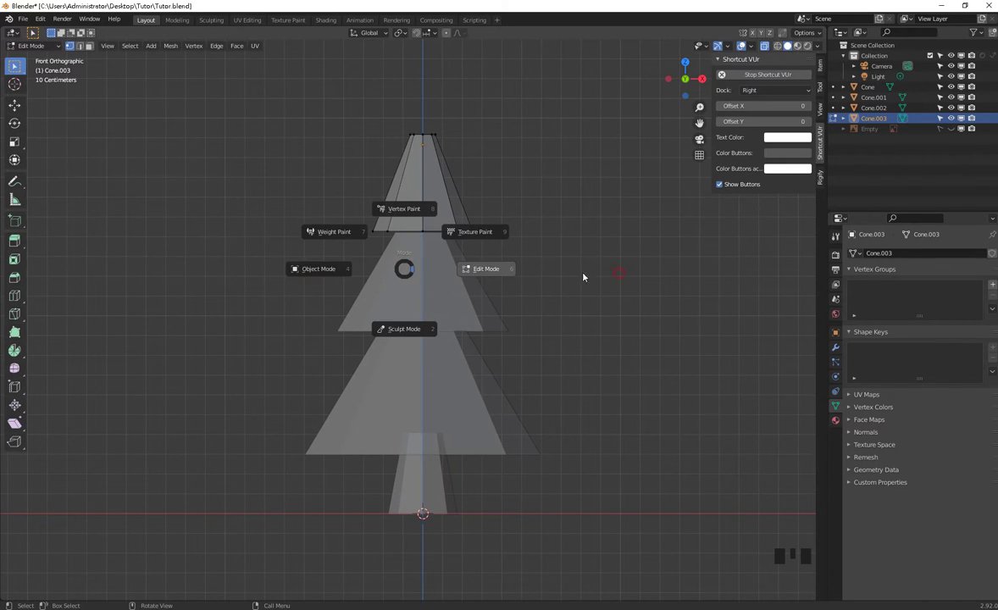
{"action": "left_click", "coordinate": [421, 278]}
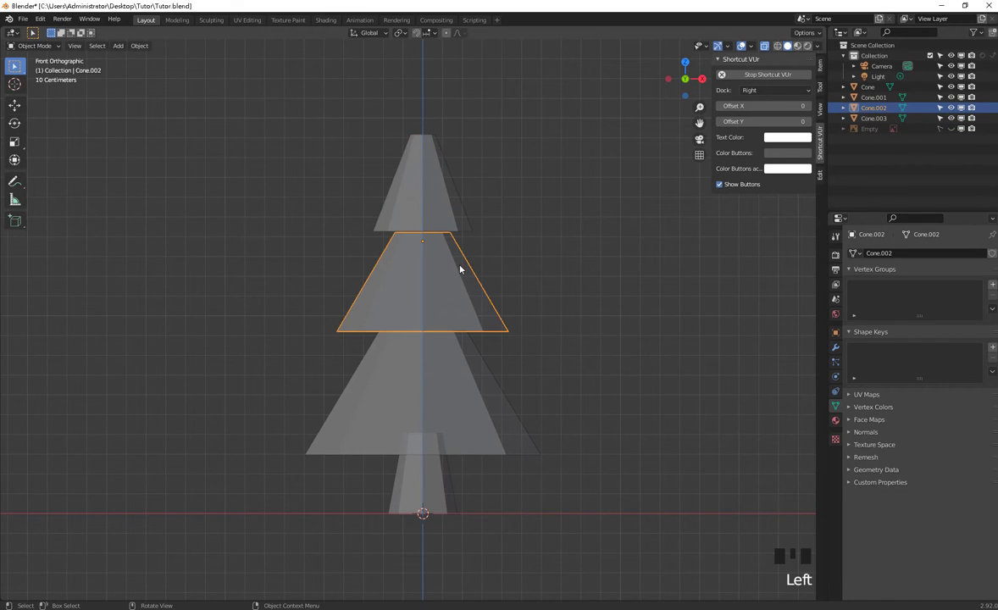